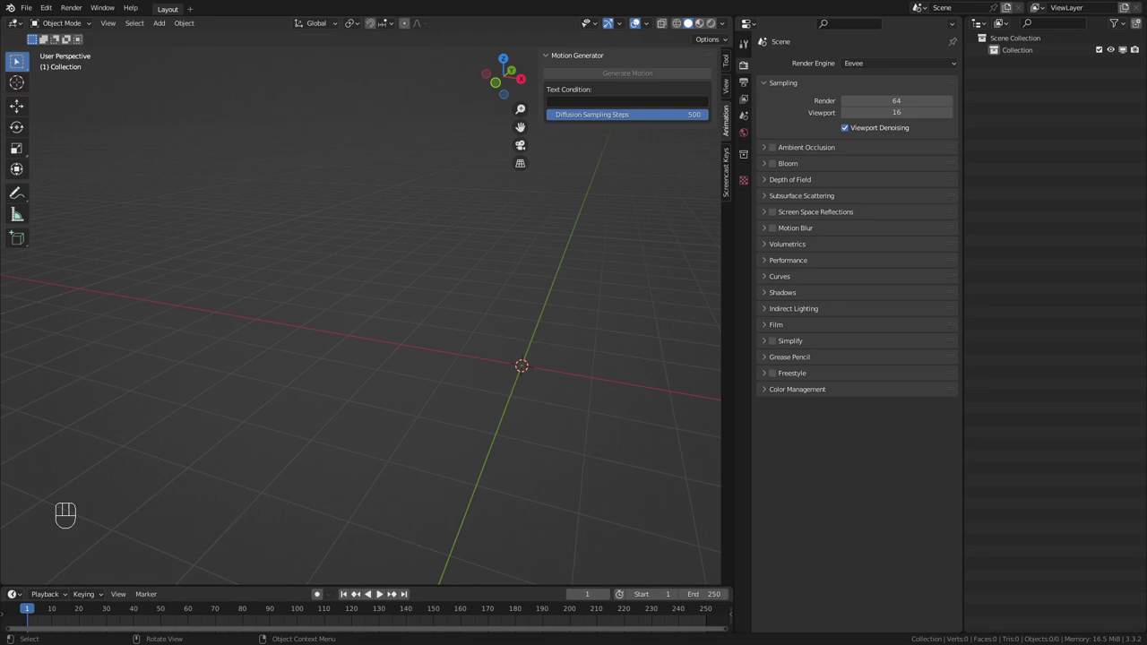
Bring up the file browser in Downloads with smpl_model_20210421-bones.blend selected.
{"action": "left_click_drag", "start_coordinate": [26, 12], "coordinate": [39, 36]}
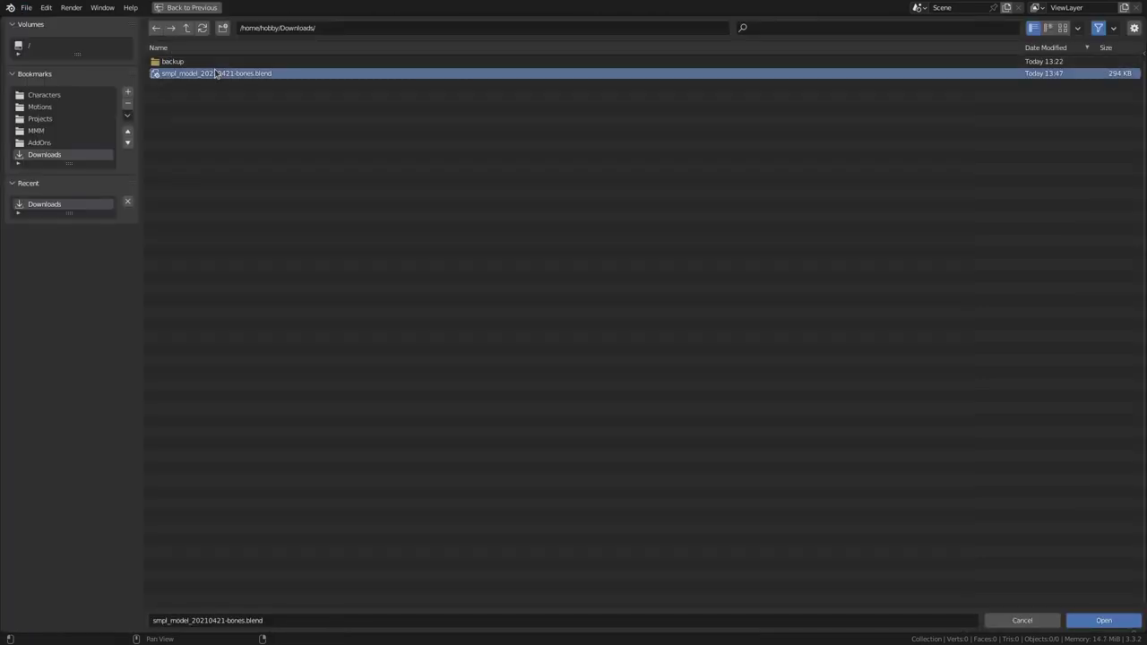
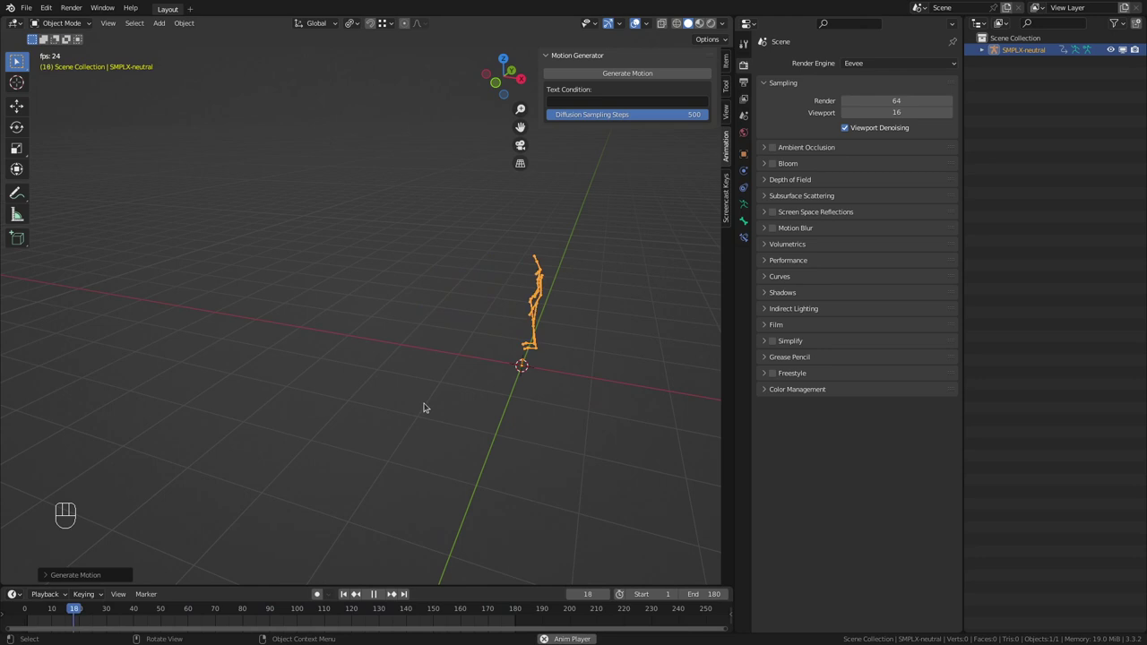
Generate a motion from the Text Condition 'a person jumps' and play it on the skeleton.
{"action": "key", "text": "space"}
{"action": "key", "text": "shift+Left"}
{"action": "left_click_drag", "start_coordinate": [681, 98], "coordinate": [640, 77]}
{"action": "left_click_drag", "start_coordinate": [638, 76], "coordinate": [495, 230]}
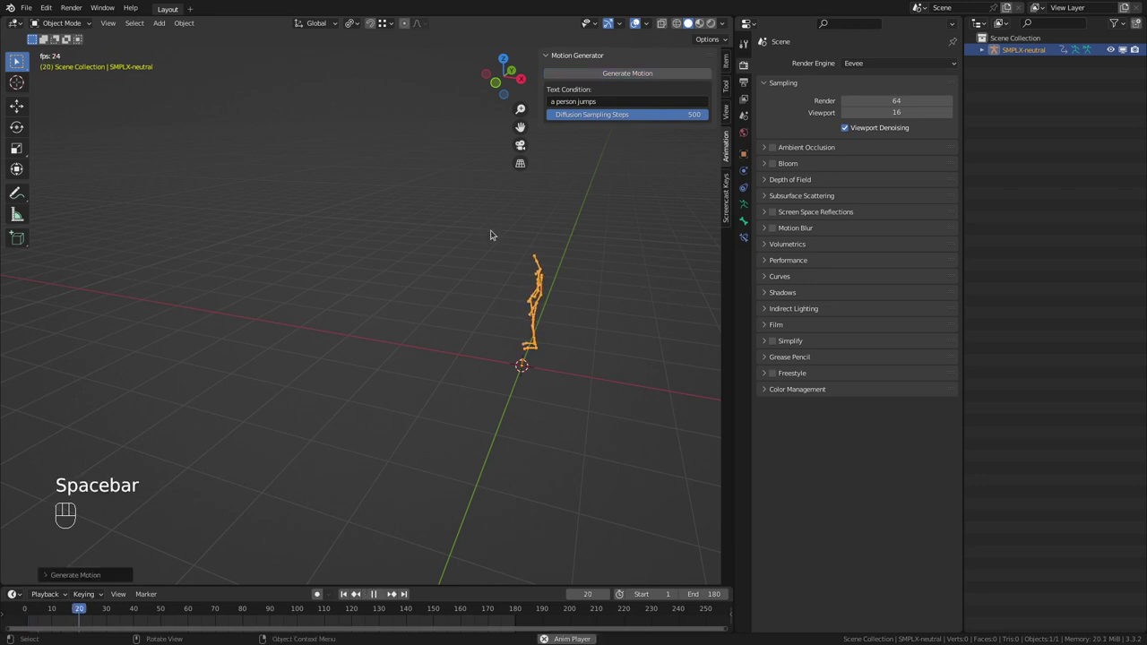
{"action": "key", "text": "space"}
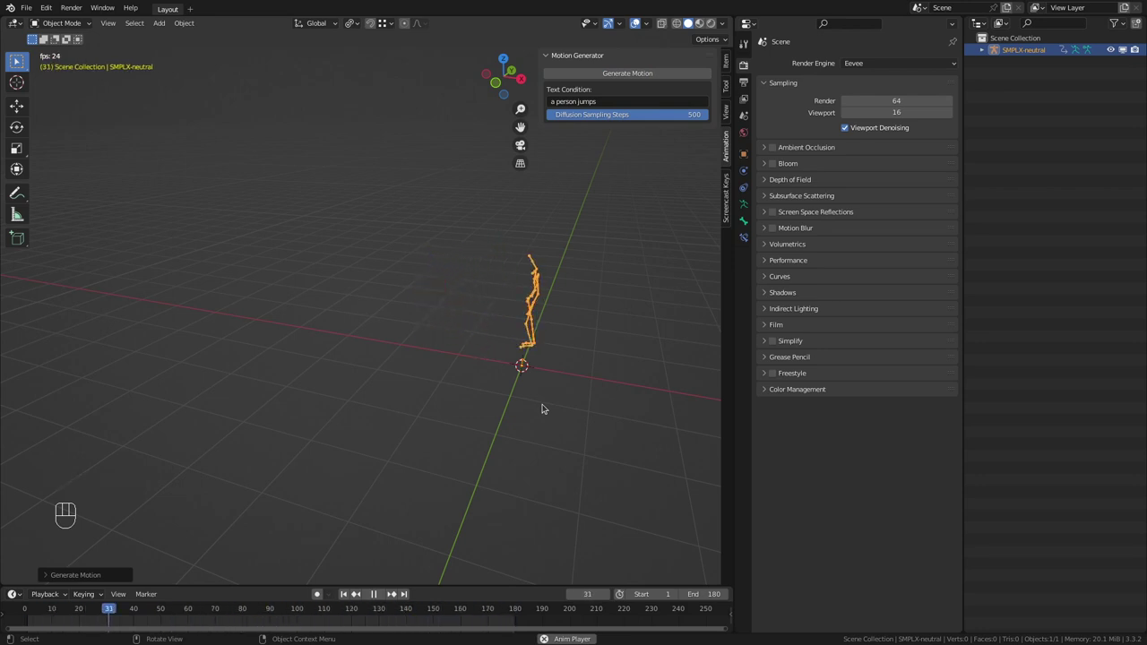
Review the current jump motion from a closer orbited view, then stop and rewind it.
{"action": "left_click_drag", "start_coordinate": [488, 464], "coordinate": [500, 472]}
{"action": "scroll", "scroll_direction": "up", "scroll_amount": 3}
{"action": "scroll", "scroll_direction": "up", "scroll_amount": 3}
{"action": "left_click_drag", "start_coordinate": [492, 419], "coordinate": [449, 452]}
{"action": "left_click_drag", "start_coordinate": [469, 442], "coordinate": [475, 423]}
{"action": "key", "text": "space"}
{"action": "key", "text": "shift+Left"}
Generate 'a person is walking in a counterclockwise circle', play it while following the skeleton, then rewind.
{"action": "left_click_drag", "start_coordinate": [624, 99], "coordinate": [625, 87]}
{"action": "key", "text": "BackSpace"}
{"action": "left_click_drag", "start_coordinate": [657, 72], "coordinate": [464, 386]}
{"action": "scroll", "scroll_direction": "down", "scroll_amount": 3}
{"action": "key", "text": "space"}
{"action": "middle_click", "coordinate": [461, 397]}
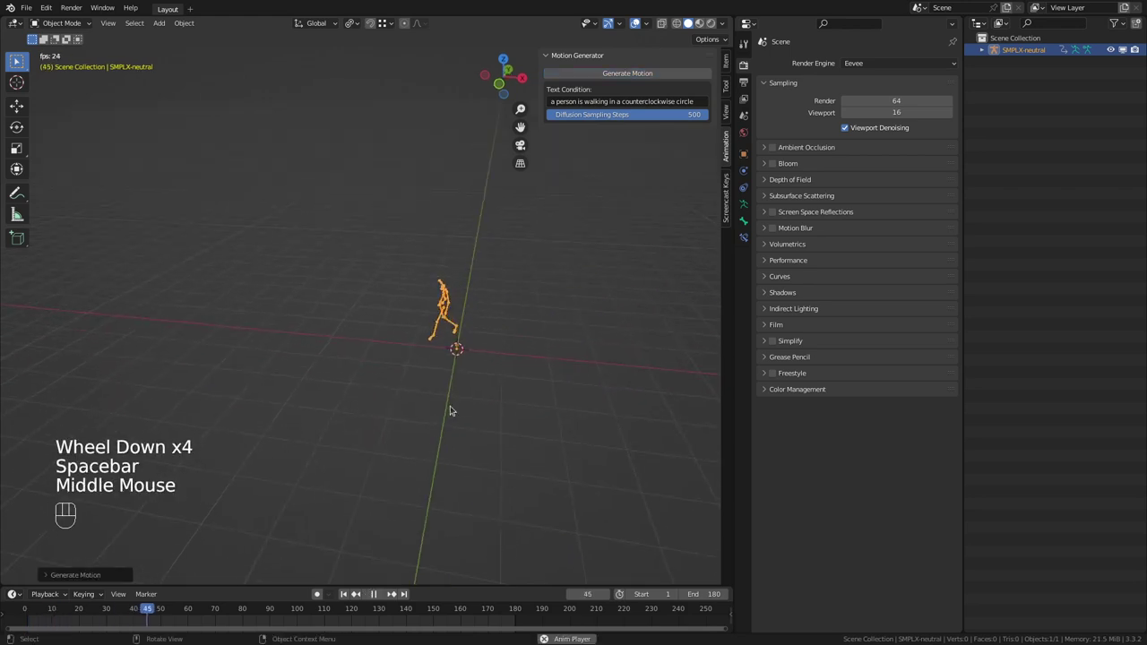
{"action": "left_click_drag", "start_coordinate": [514, 387], "coordinate": [511, 398]}
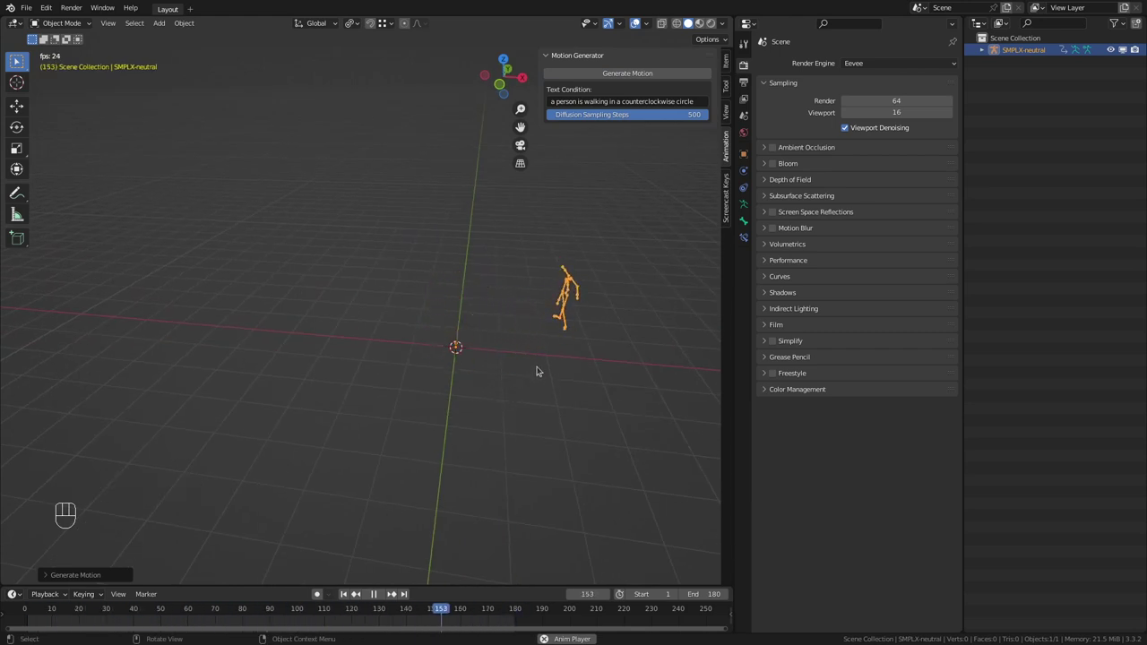
{"action": "key", "text": "space"}
{"action": "key", "text": "shift+Left"}
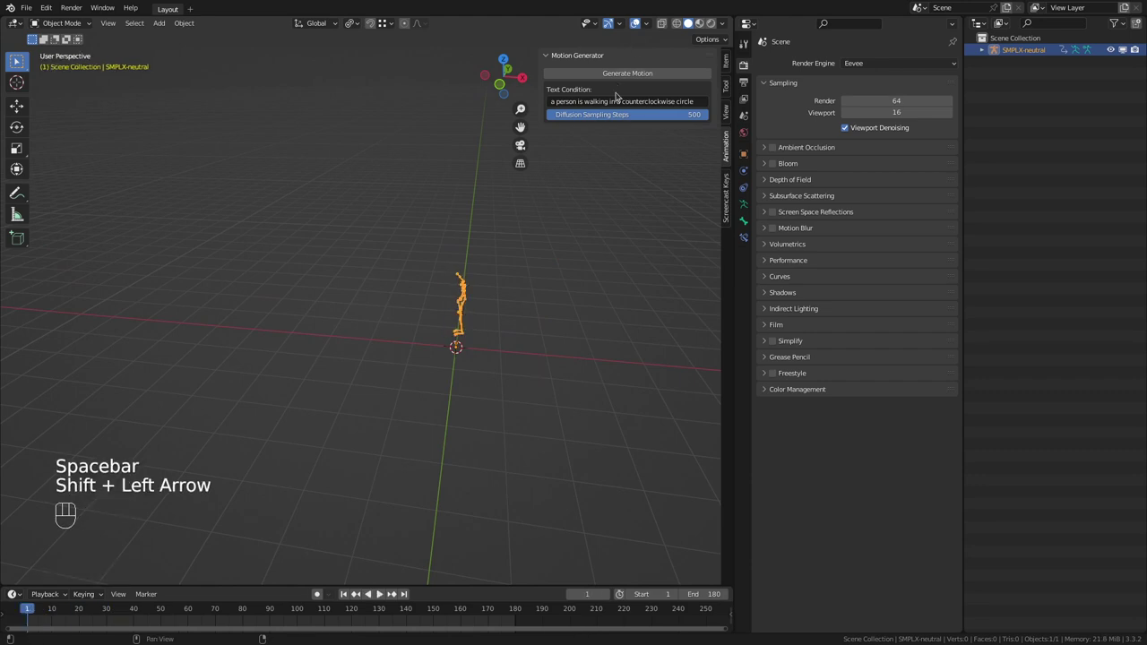
Generate a motion from 'a person throws a ball' and start its playback.
{"action": "left_click_drag", "start_coordinate": [618, 103], "coordinate": [660, 92]}
{"action": "key", "text": "l"}
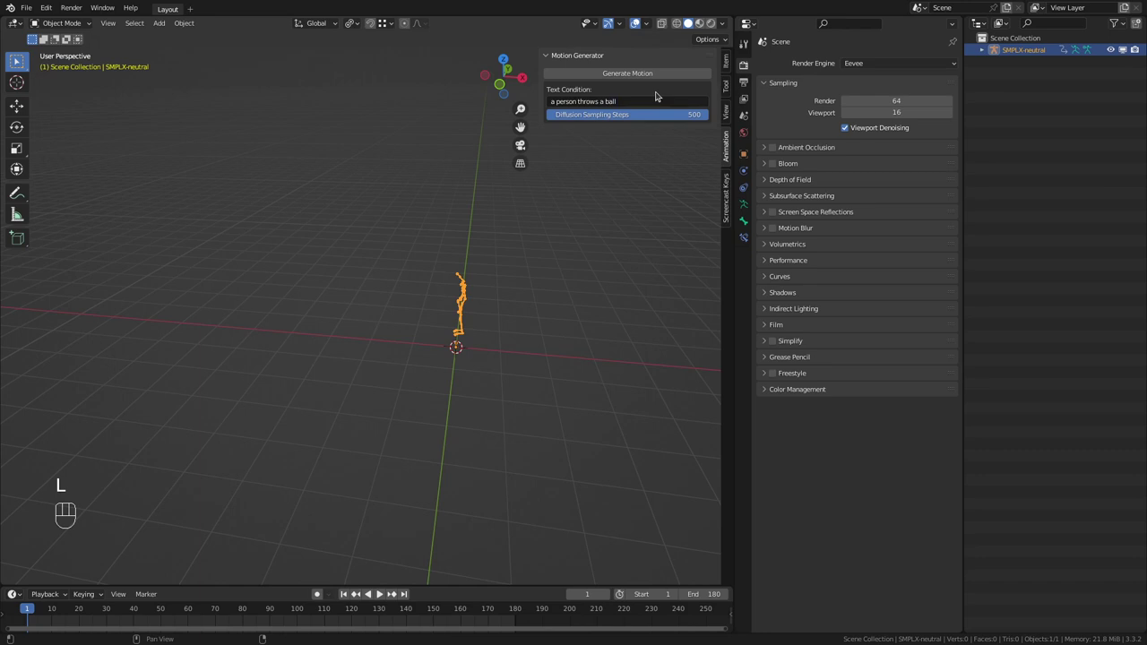
{"action": "left_click_drag", "start_coordinate": [657, 74], "coordinate": [580, 334]}
{"action": "key", "text": "space"}
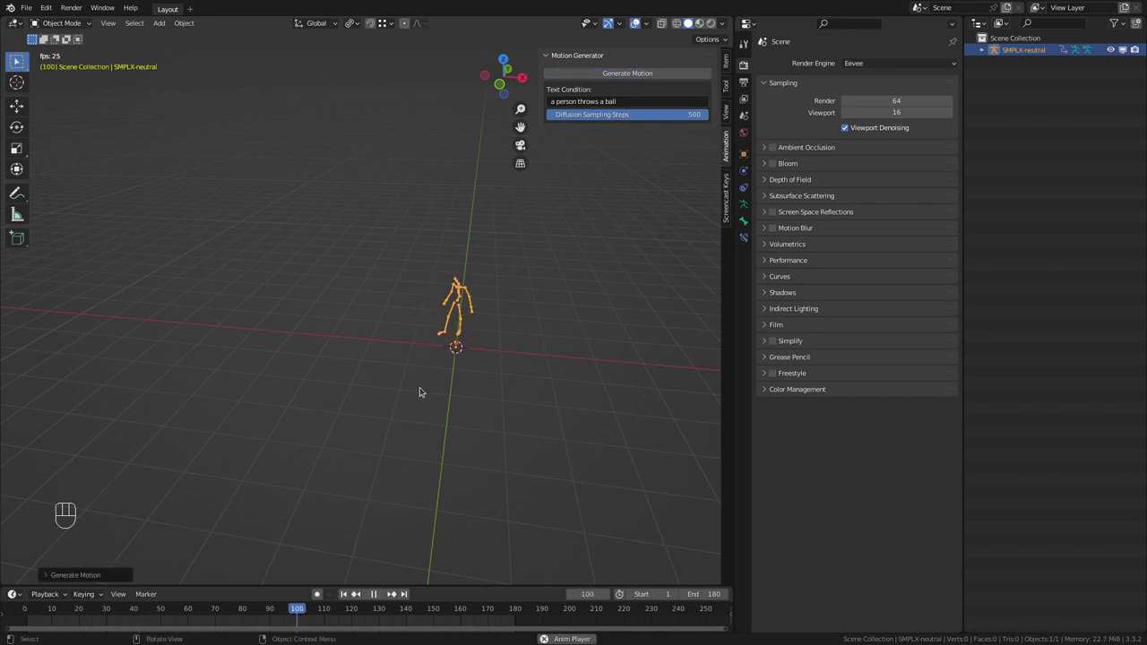
Zoom in and orbit the viewport to watch the throwing motion from another side.
{"action": "scroll", "scroll_direction": "up", "scroll_amount": 3}
{"action": "left_click_drag", "start_coordinate": [464, 415], "coordinate": [495, 402]}
{"action": "scroll", "scroll_direction": "up", "scroll_amount": 3}
{"action": "left_click_drag", "start_coordinate": [443, 416], "coordinate": [464, 427]}
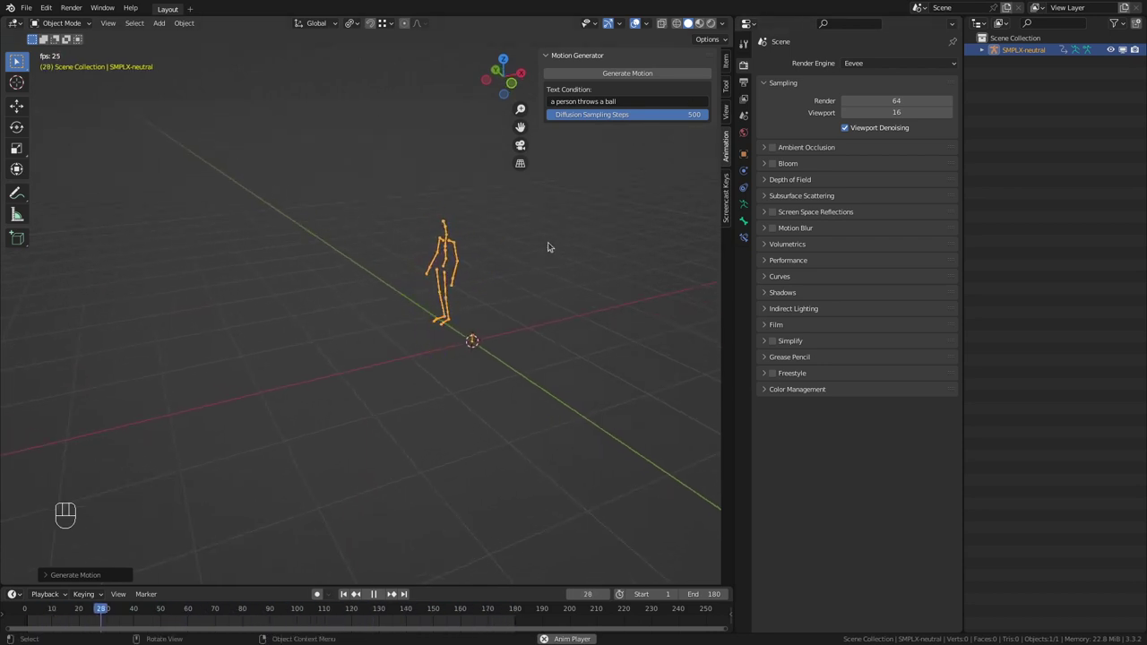